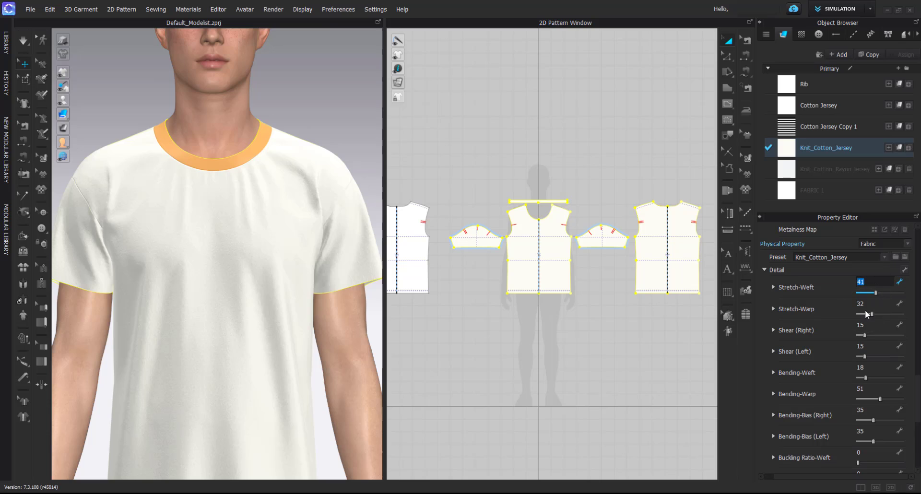
Step: Enter the value 1515 for the fabric setting and select the white fabric in the Object Browser
{"action": "key", "text": "KP_1"}
{"action": "key", "text": "KP_5"}
{"action": "key", "text": "KP_1"}
{"action": "key", "text": "KP_5"}
{"action": "key", "text": "Return"}
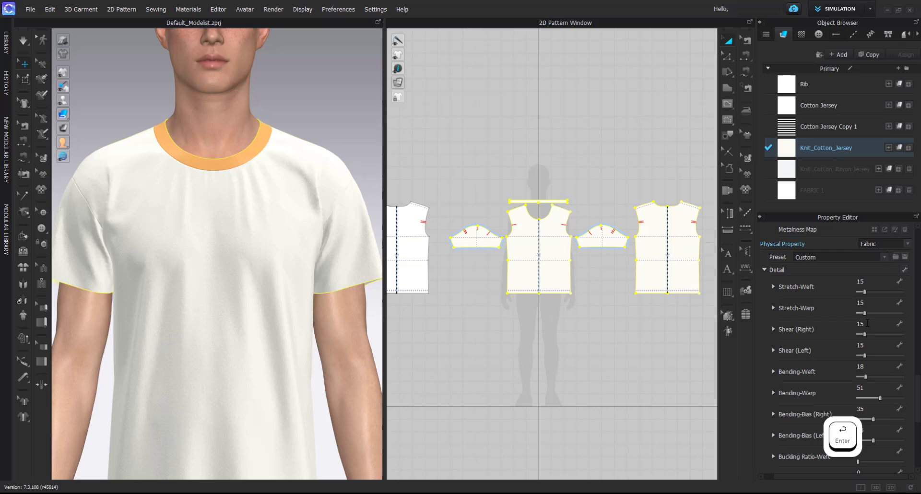
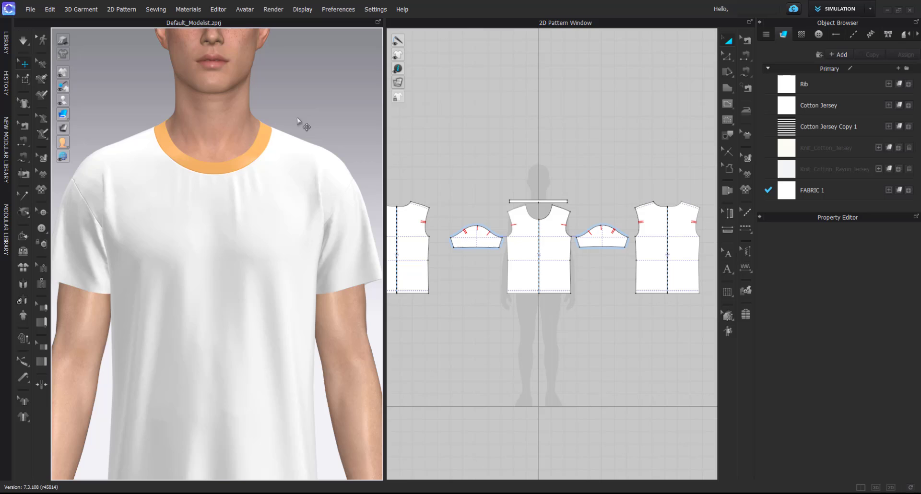
{"action": "left_click", "coordinate": [812, 174]}
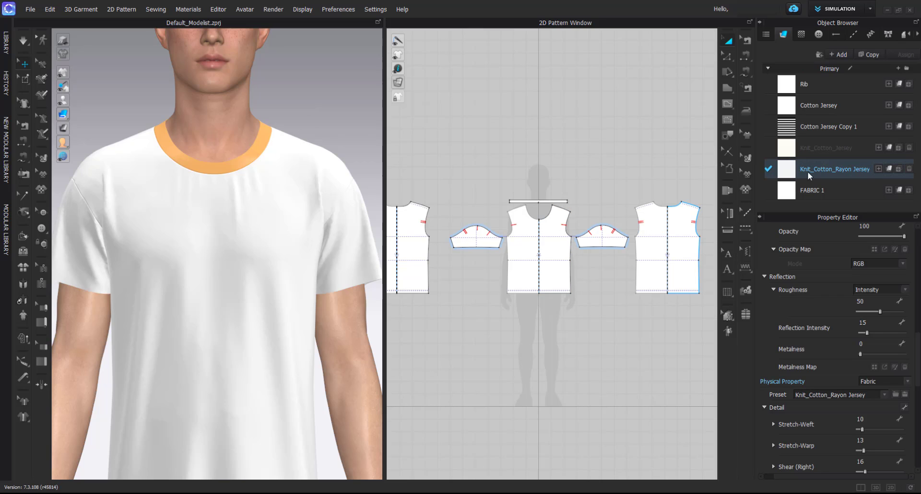